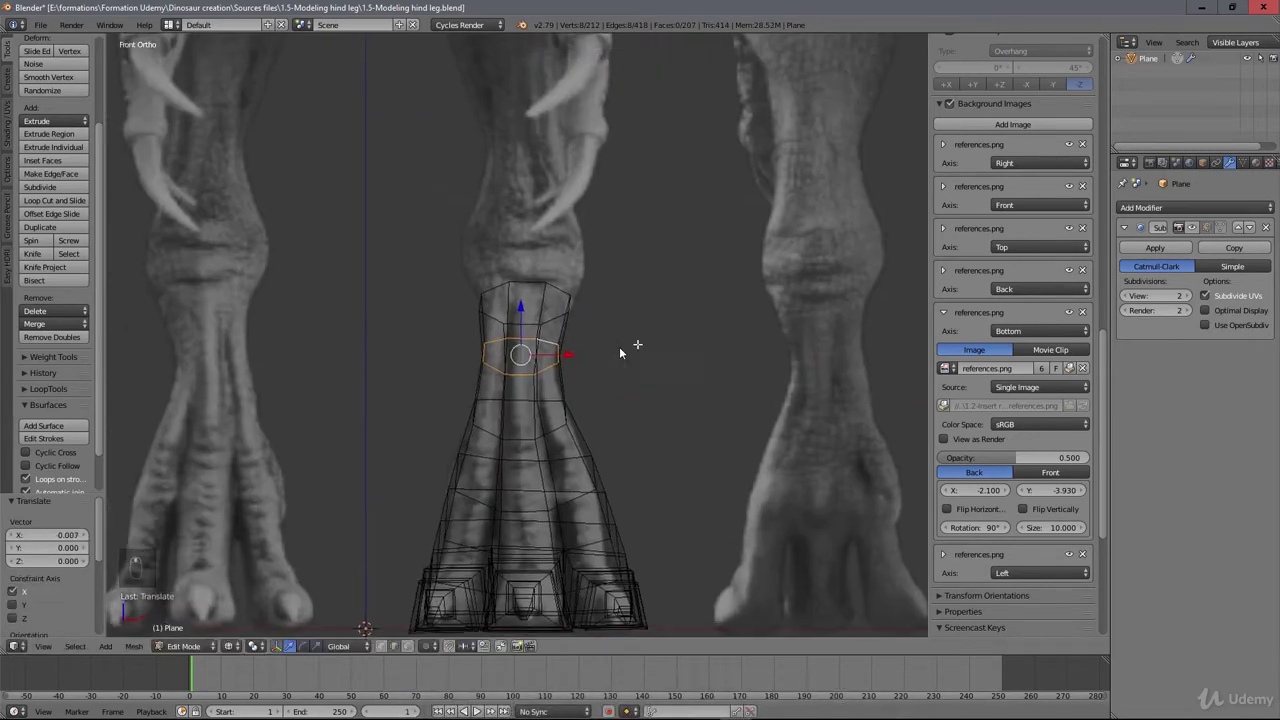
Step: Tilt and scale the top ring to follow the reference ankle, checking from the side view
{"action": "left_click_drag", "start_coordinate": [622, 352], "coordinate": [568, 229]}
{"action": "key", "text": "s"}
{"action": "left_click", "coordinate": [555, 218]}
{"action": "key", "text": "KP_3"}
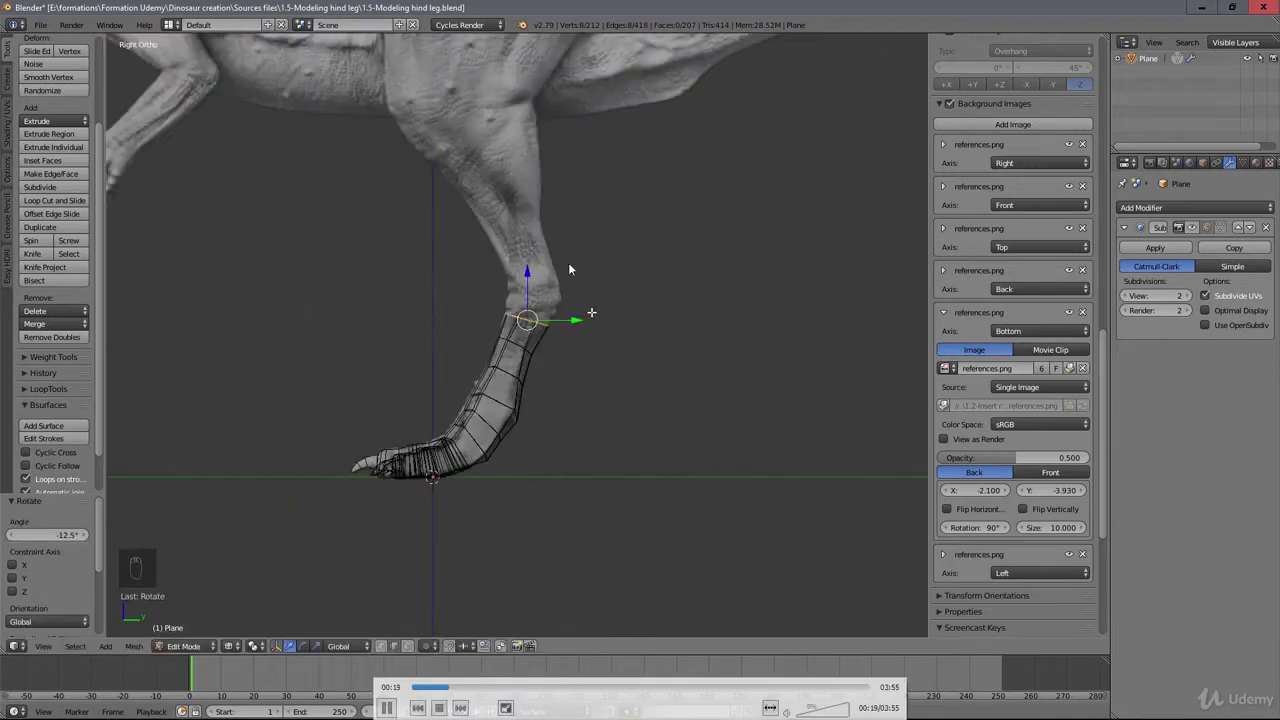
{"action": "right_click", "coordinate": [588, 309]}
{"action": "right_click", "coordinate": [588, 309]}
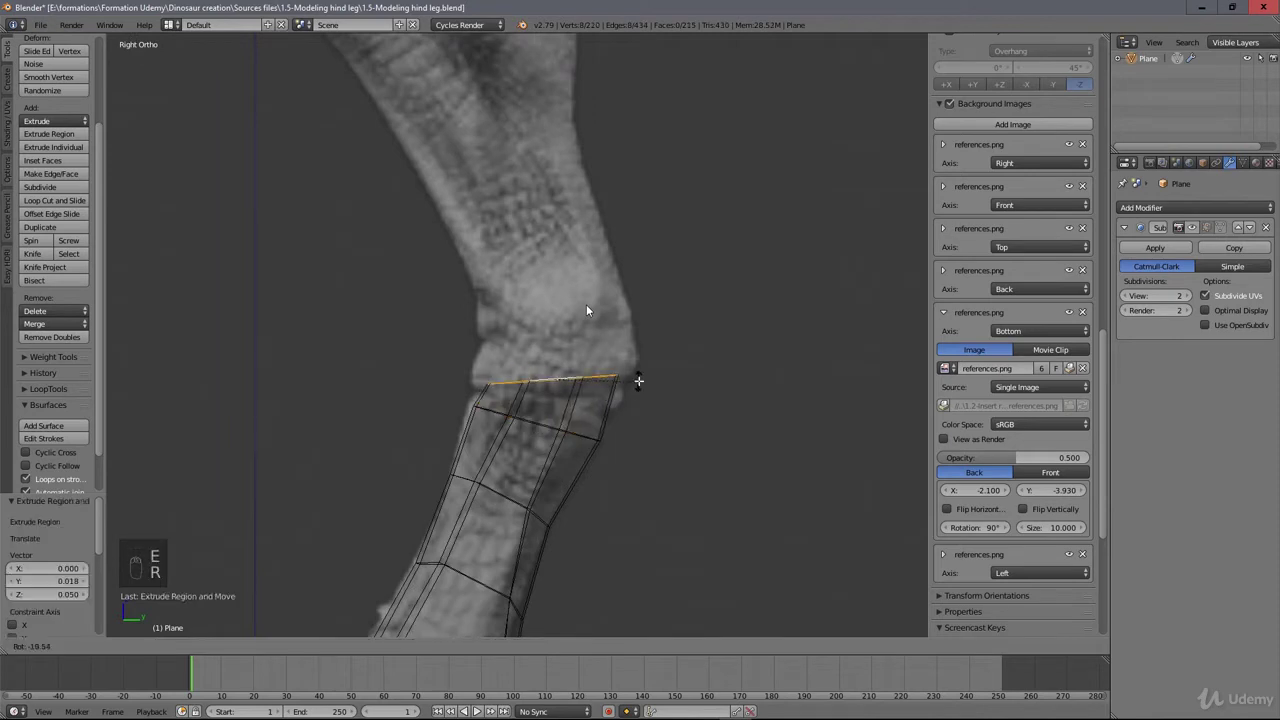
Step: Extrude a new ring up toward the ankle, scale it and make it a perfect circle with LoopTools
{"action": "key", "text": "r"}
{"action": "double_click", "coordinate": [588, 309]}
{"action": "right_click", "coordinate": [588, 309]}
{"action": "key", "text": "e"}
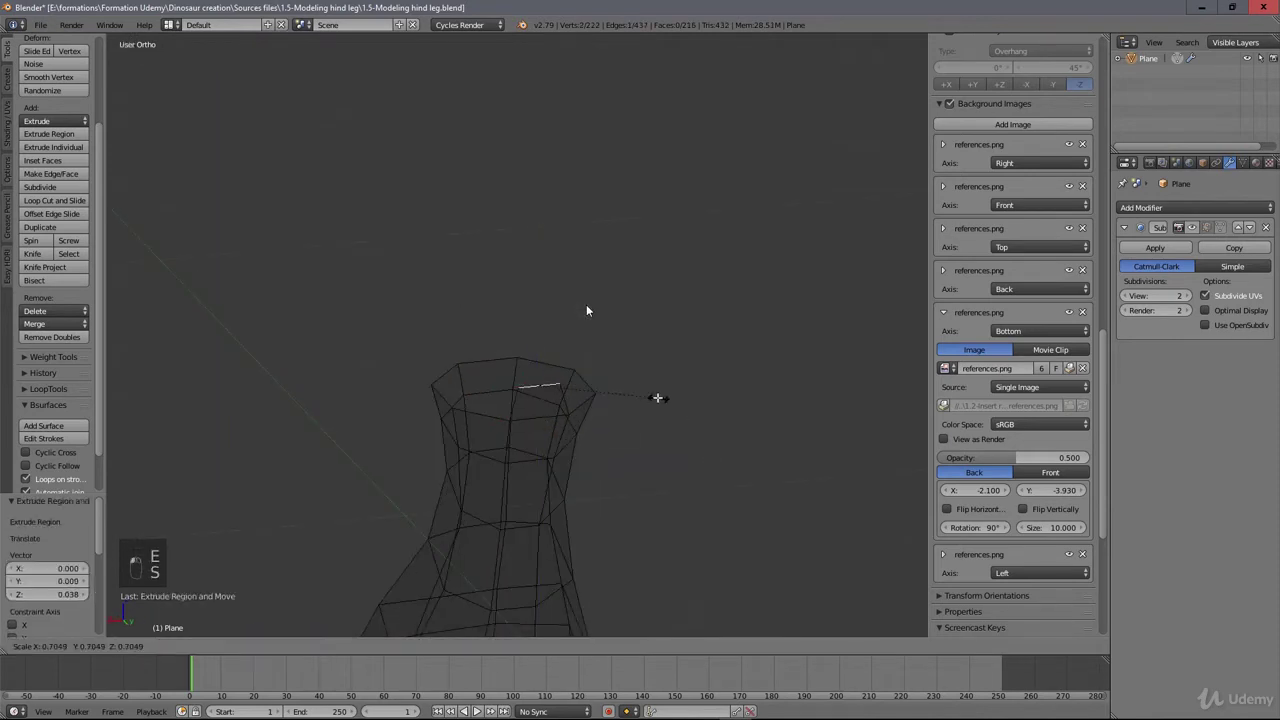
{"action": "left_click", "coordinate": [588, 309]}
{"action": "right_click", "coordinate": [588, 309]}
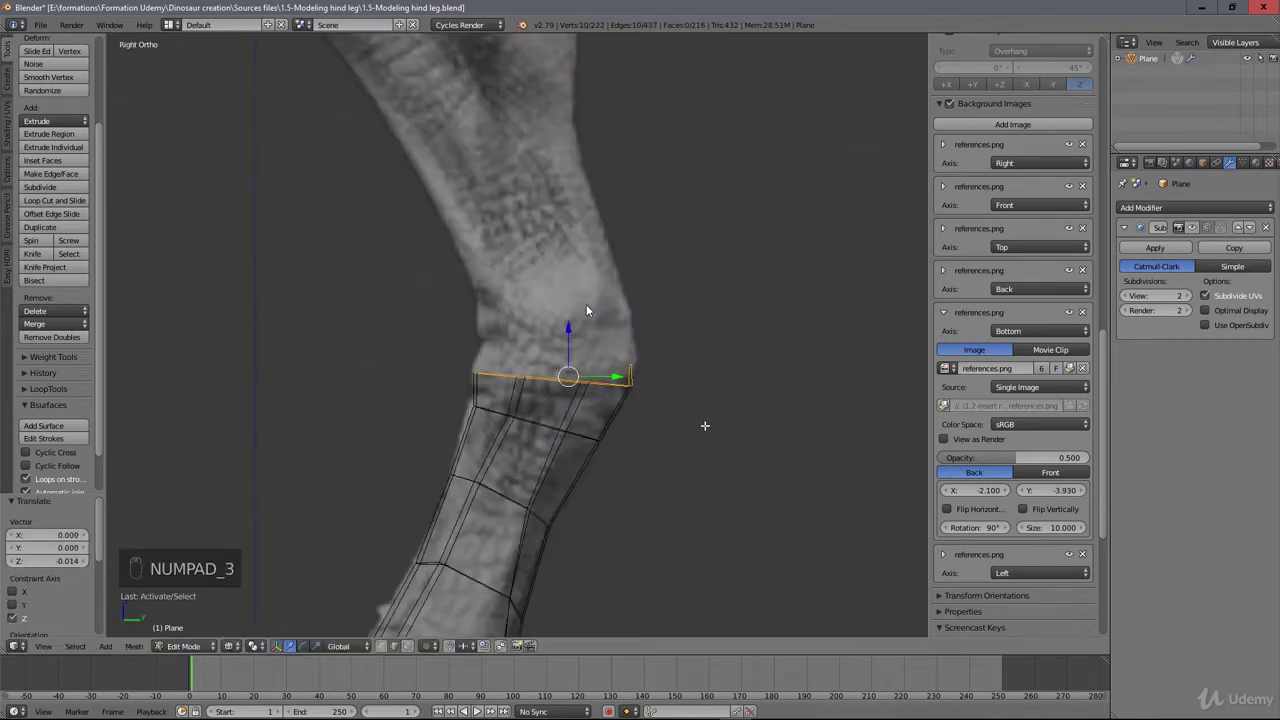
{"action": "key", "text": "r"}
{"action": "key", "text": "w"}
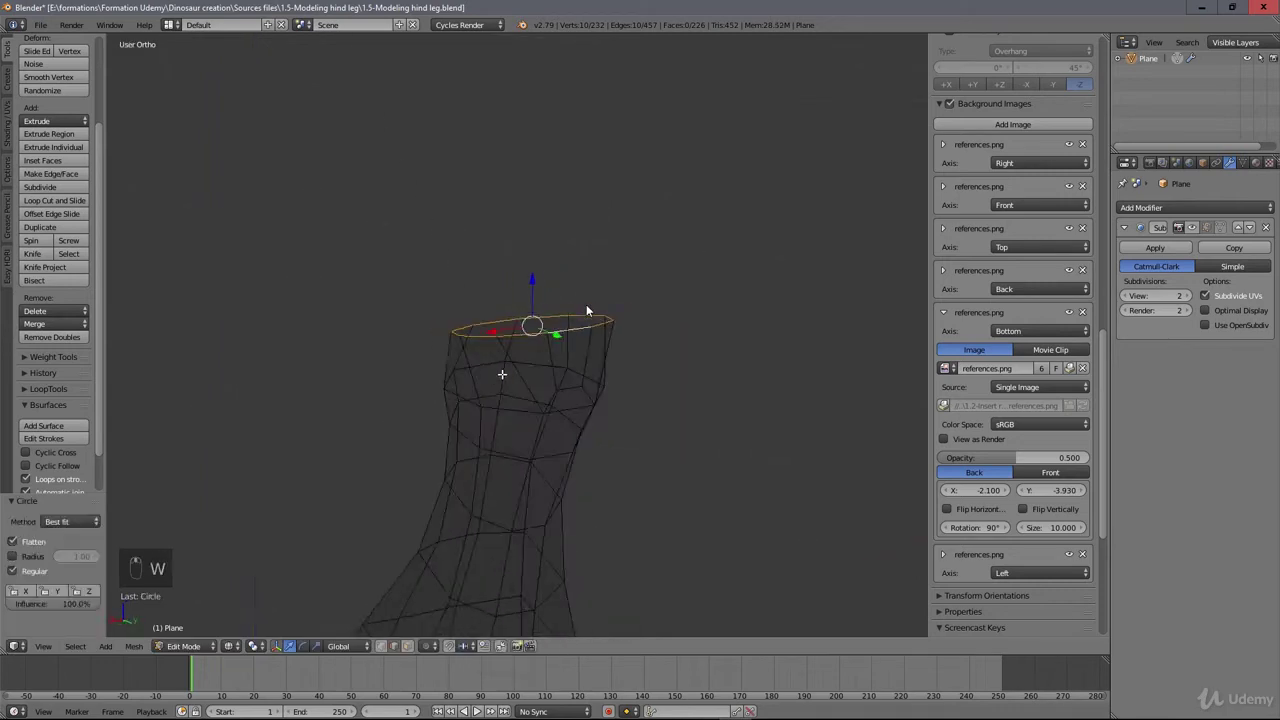
Step: Place the new ring over the reference ankle in side and front views and scale it horizontally to fit
{"action": "key", "text": "z"}
{"action": "middle_click", "coordinate": [588, 309]}
{"action": "left_click", "coordinate": [588, 309]}
{"action": "key", "text": "KP_3"}
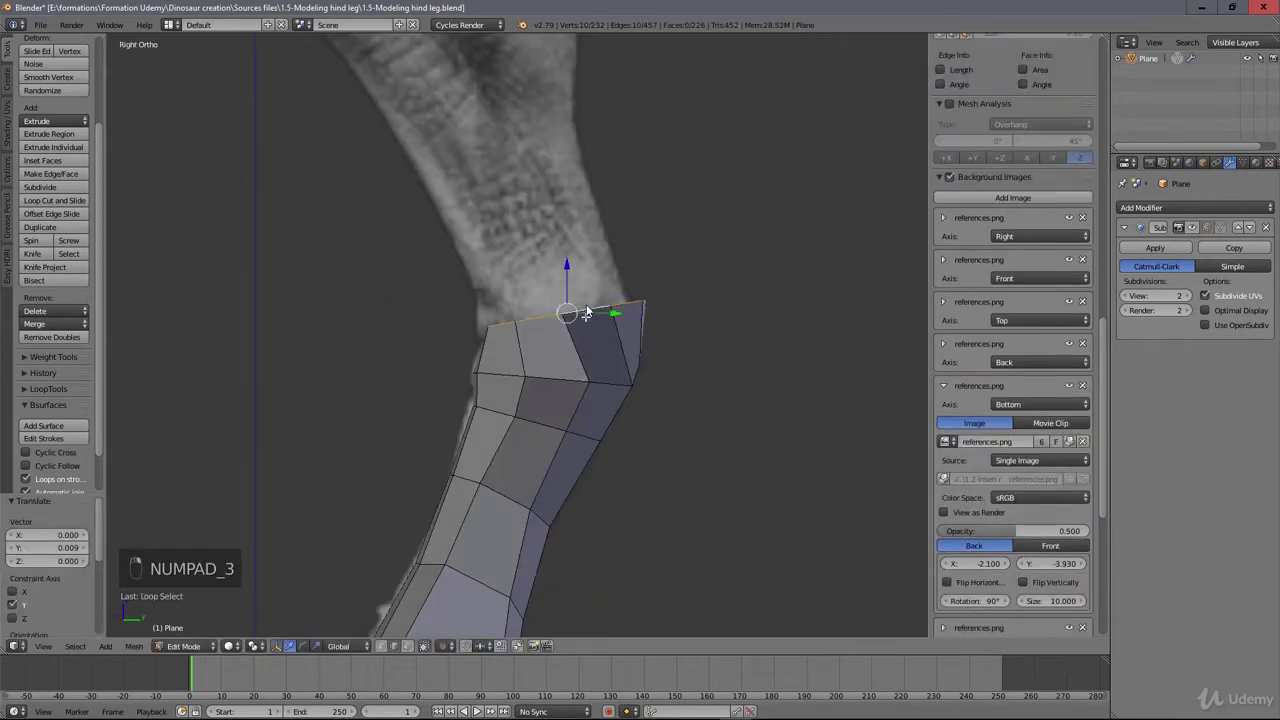
{"action": "left_click_drag", "start_coordinate": [588, 309], "coordinate": [356, 413]}
{"action": "key", "text": "KP_1"}
{"action": "left_click", "coordinate": [356, 413]}
{"action": "key", "text": "r"}
{"action": "left_click", "coordinate": [356, 413]}
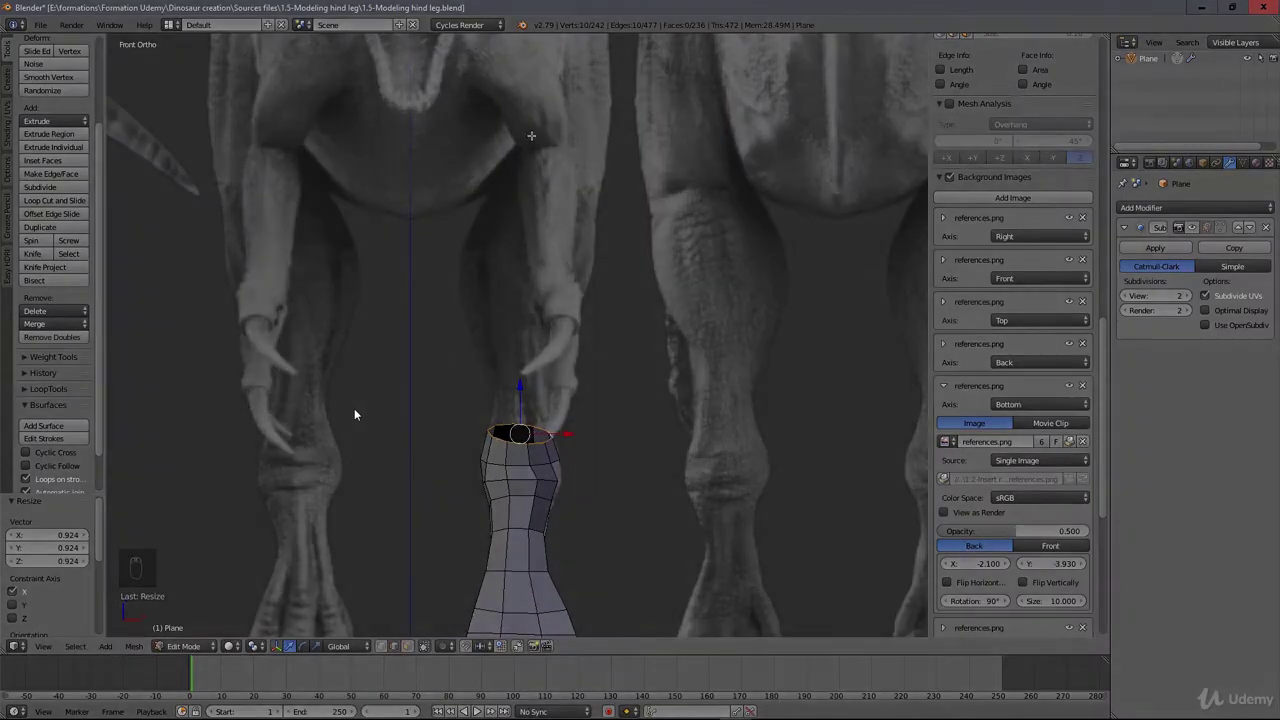
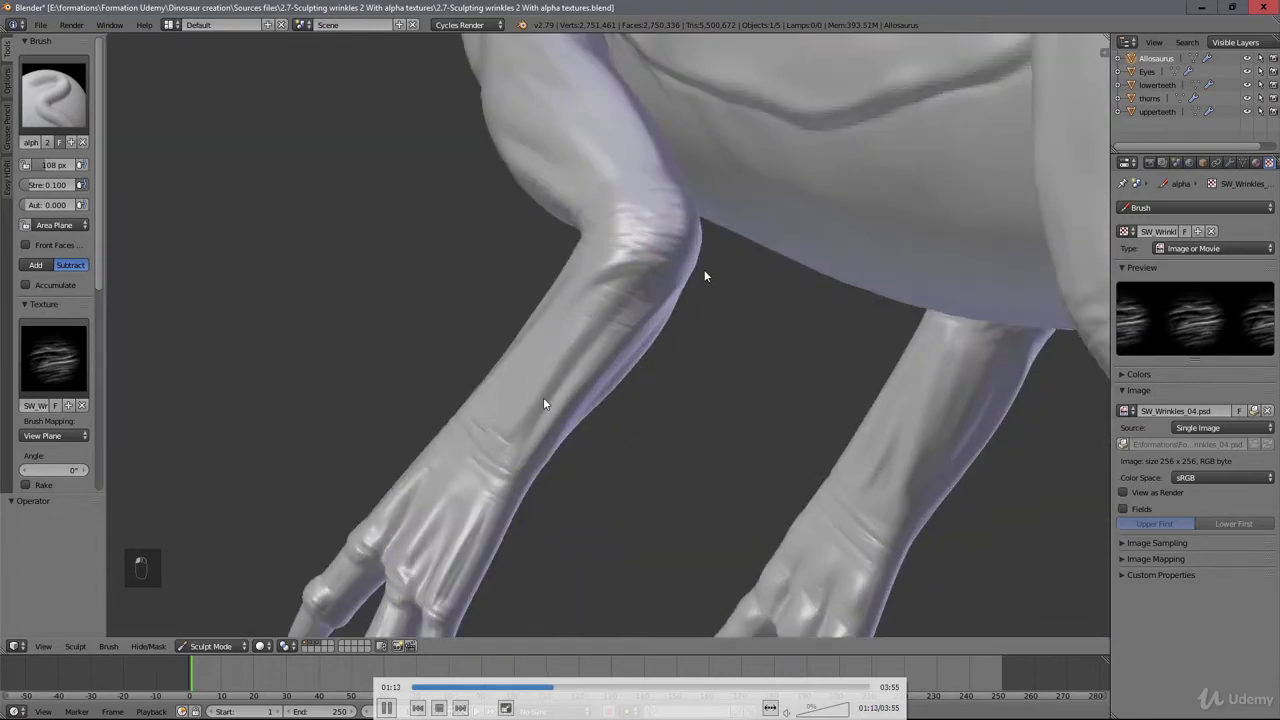
Step: Orbit the view around the sculpted legs to inspect the wrinkle detail
{"action": "middle_click", "coordinate": [524, 422]}
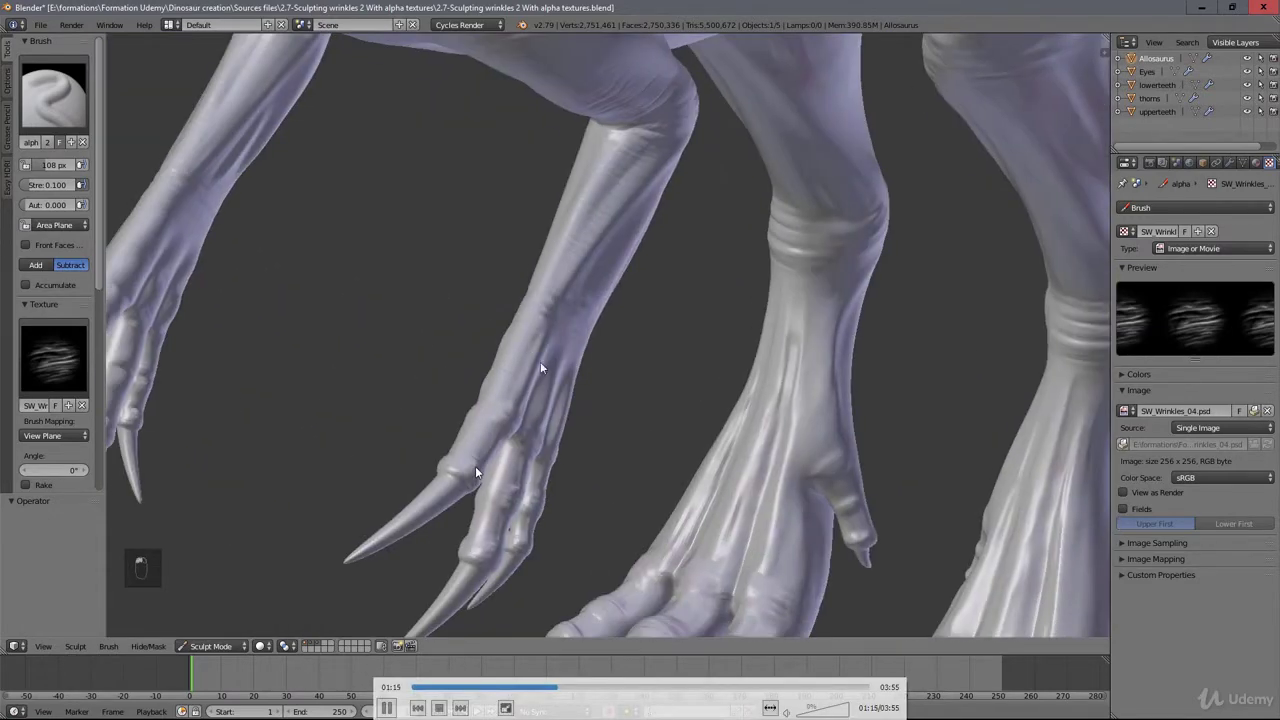
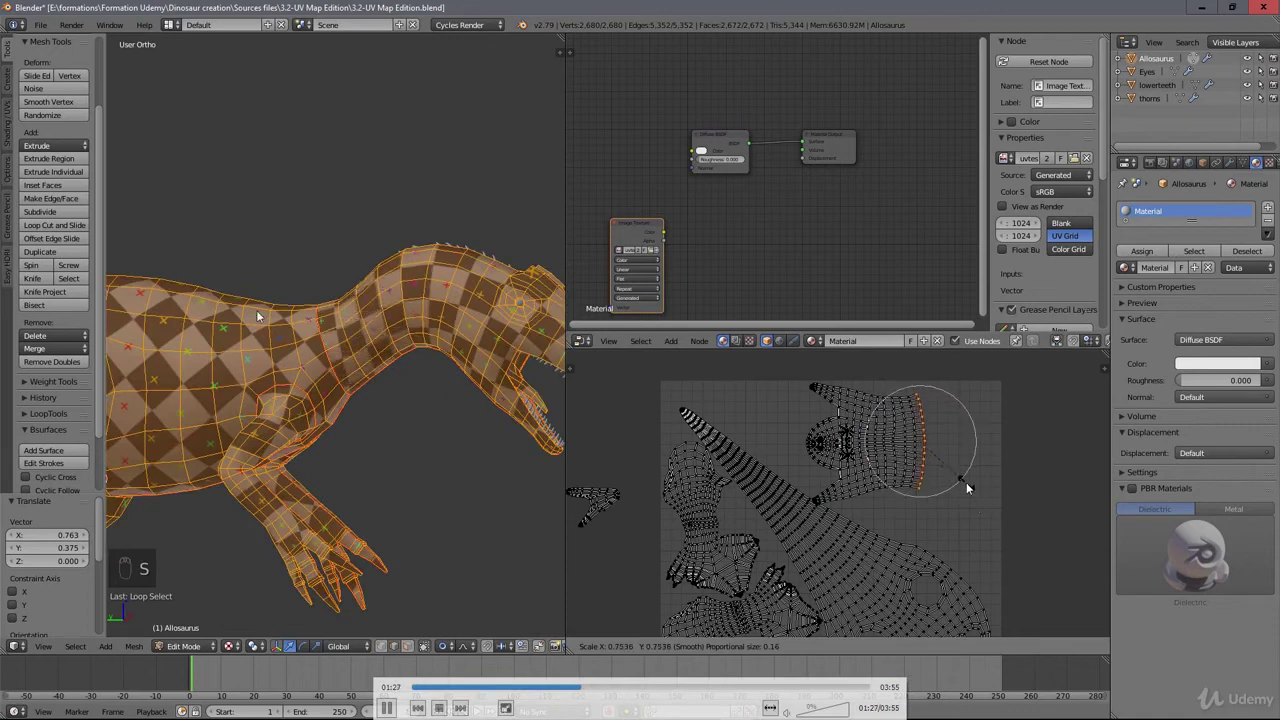
Step: Select the head UV island, rotate it into place, move and scale it within the texture square
{"action": "key", "text": "g"}
{"action": "left_click", "coordinate": [921, 428]}
{"action": "right_click", "coordinate": [896, 455]}
{"action": "key", "text": "l"}
{"action": "key", "text": "r"}
{"action": "left_click_drag", "start_coordinate": [257, 368], "coordinate": [502, 322]}
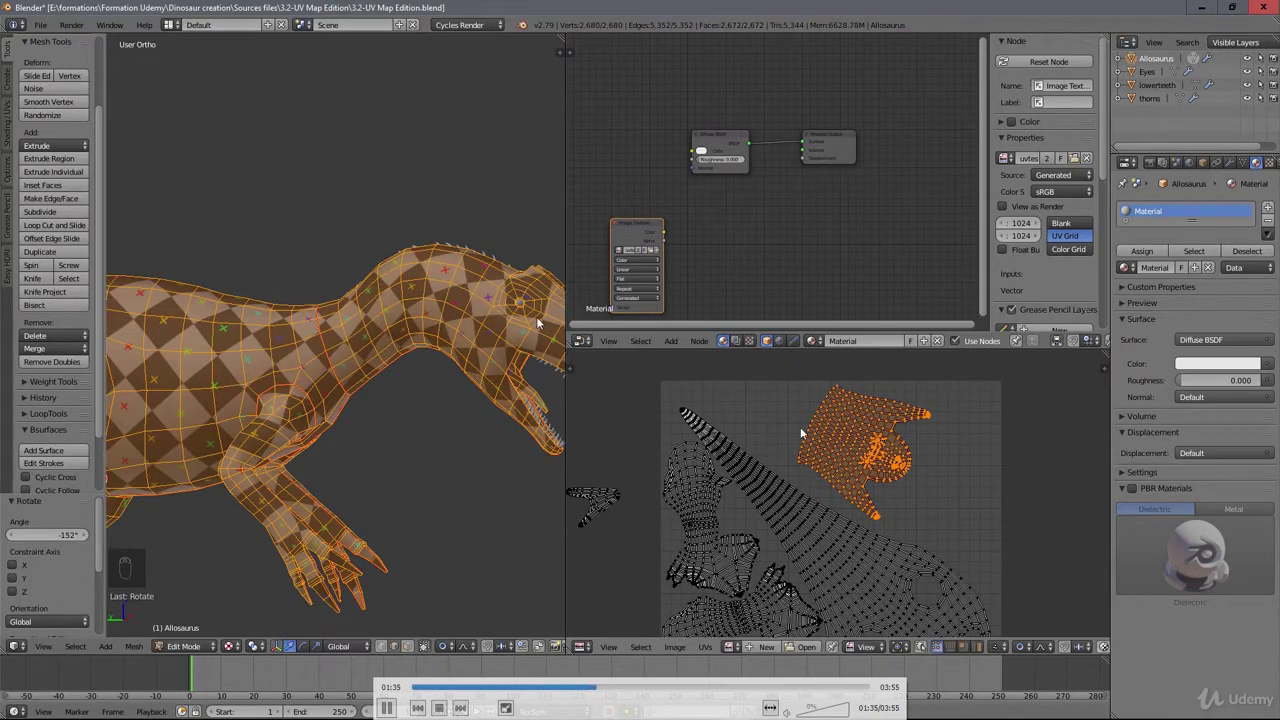
{"action": "key", "text": "l"}
{"action": "key", "text": "g"}
{"action": "left_click_drag", "start_coordinate": [860, 442], "coordinate": [803, 415]}
{"action": "key", "text": "s"}
{"action": "left_click", "coordinate": [546, 377]}
{"action": "left_click", "coordinate": [347, 445]}
Step: Select the remaining UV islands, move, rotate and scale them to pack the square, then leave Edit mode
{"action": "key", "text": "g"}
{"action": "right_click", "coordinate": [717, 469]}
{"action": "left_click", "coordinate": [407, 413]}
{"action": "key", "text": "l"}
{"action": "key", "text": "g"}
{"action": "left_click", "coordinate": [448, 390]}
{"action": "key", "text": "r"}
{"action": "left_click", "coordinate": [448, 390]}
{"action": "key", "text": "s"}
{"action": "left_click", "coordinate": [448, 390]}
{"action": "right_click", "coordinate": [448, 390]}
{"action": "key", "text": "l"}
{"action": "key", "text": "s"}
{"action": "key", "text": "g"}
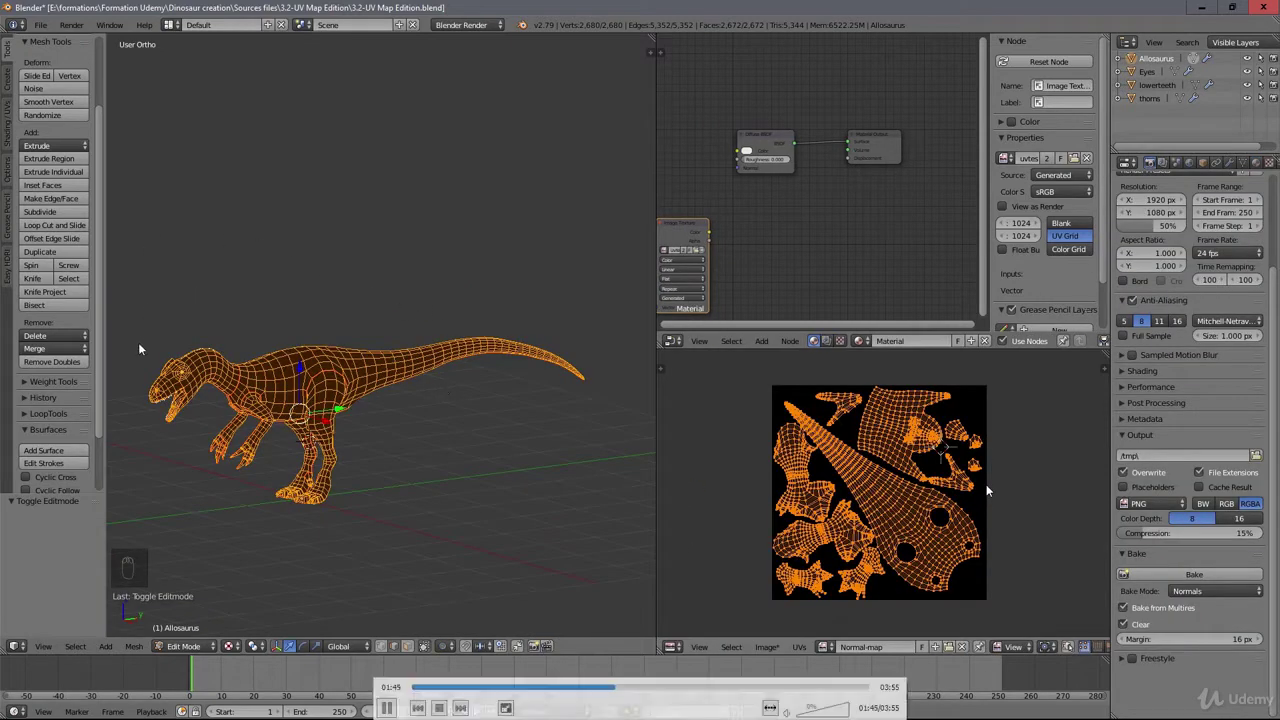
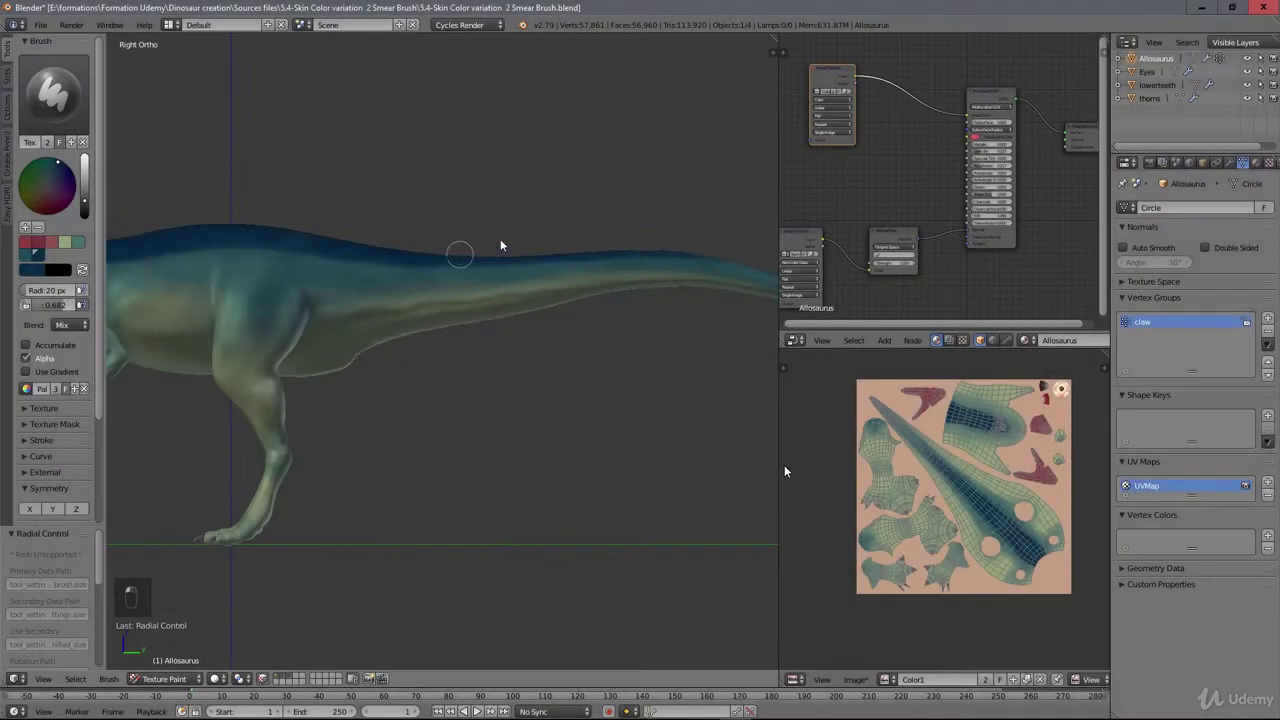
Step: Smear the painted colours along the claws and the top of the head, undoing stray strokes
{"action": "left_click", "coordinate": [789, 471]}
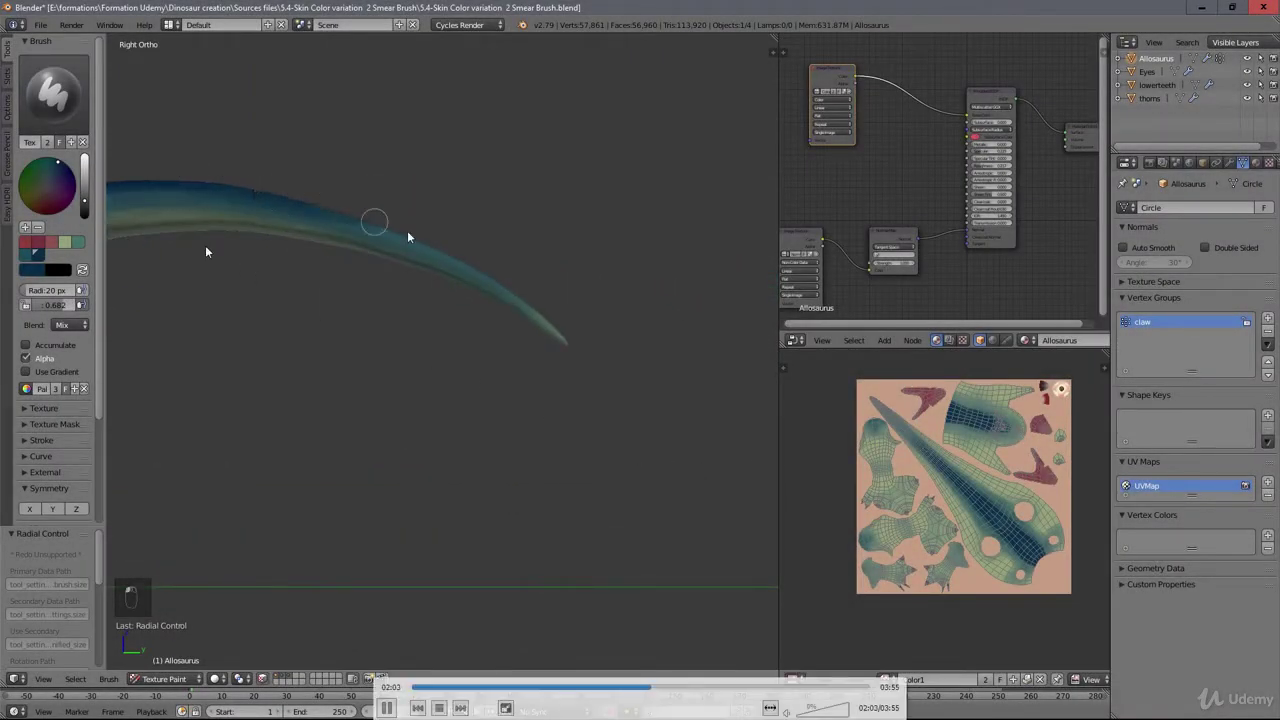
{"action": "key", "text": "ctrl+z"}
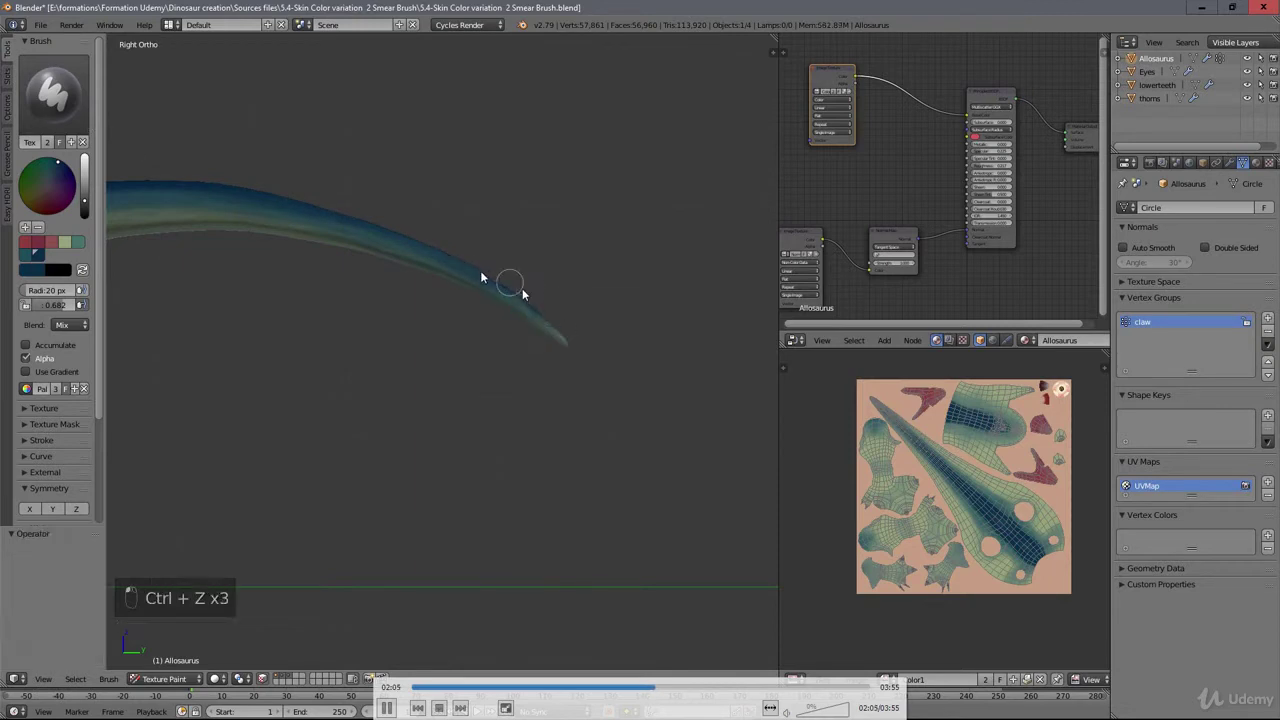
{"action": "left_click_drag", "start_coordinate": [78, 189], "coordinate": [384, 280]}
{"action": "left_click_drag", "start_coordinate": [326, 249], "coordinate": [288, 237]}
{"action": "key", "text": "KP_3"}
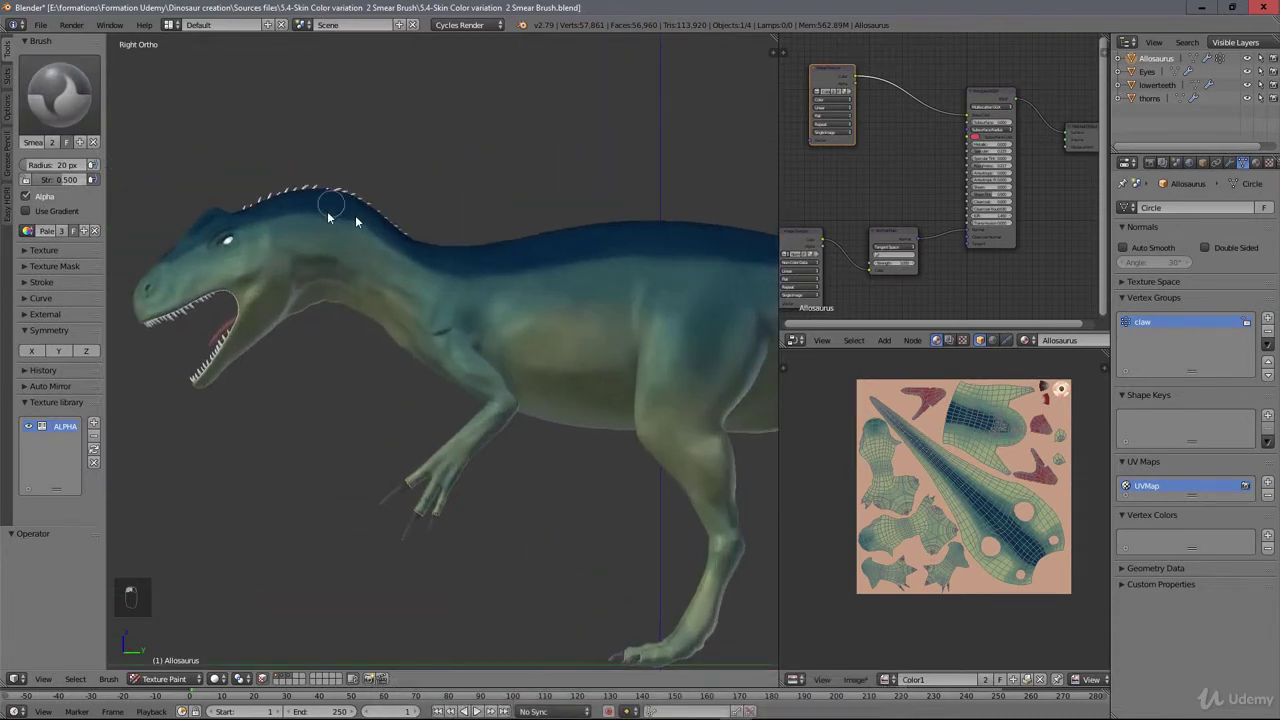
{"action": "key", "text": "ctrl+z"}
{"action": "left_click_drag", "start_coordinate": [332, 251], "coordinate": [337, 200]}
{"action": "key", "text": "ctrl+z"}
{"action": "key", "text": "ctrl+z"}
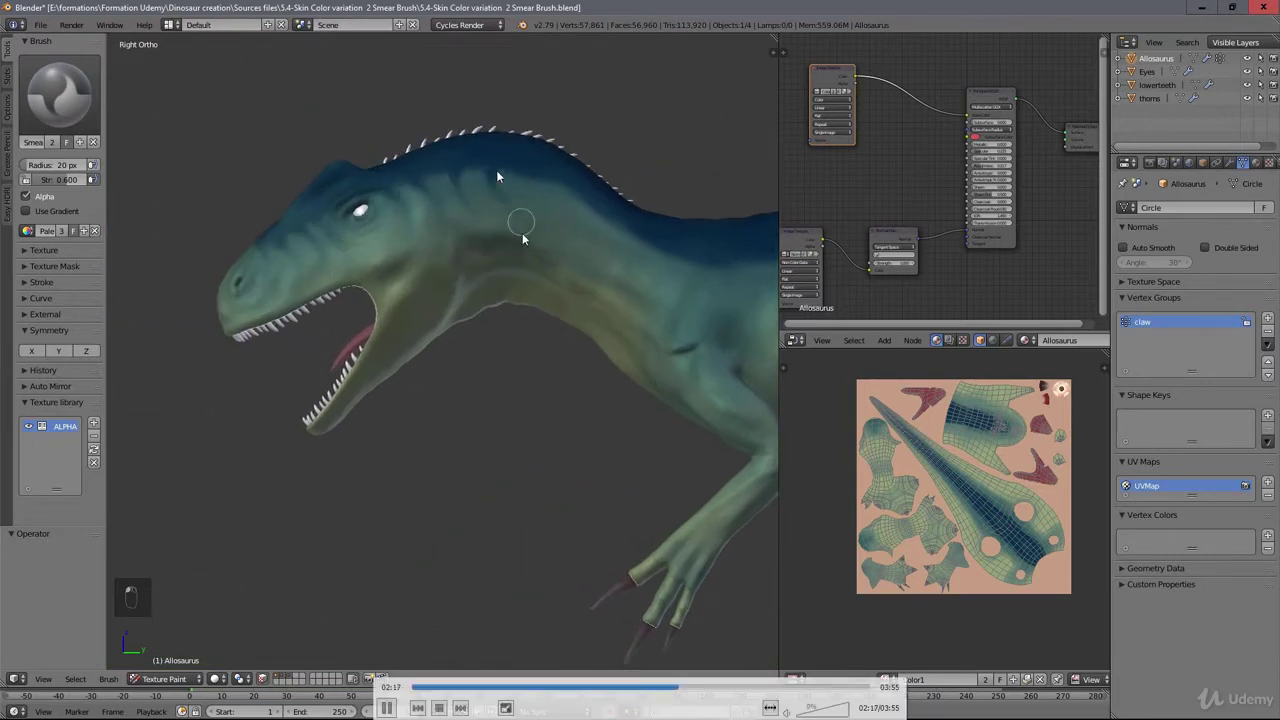
Step: Smear the dark blue stripes along the neck, back and body into the green flanks
{"action": "left_click_drag", "start_coordinate": [456, 224], "coordinate": [524, 251]}
{"action": "middle_click", "coordinate": [524, 251]}
{"action": "left_click_drag", "start_coordinate": [419, 198], "coordinate": [579, 204]}
{"action": "left_click_drag", "start_coordinate": [579, 204], "coordinate": [502, 218]}
{"action": "left_click_drag", "start_coordinate": [502, 218], "coordinate": [660, 245]}
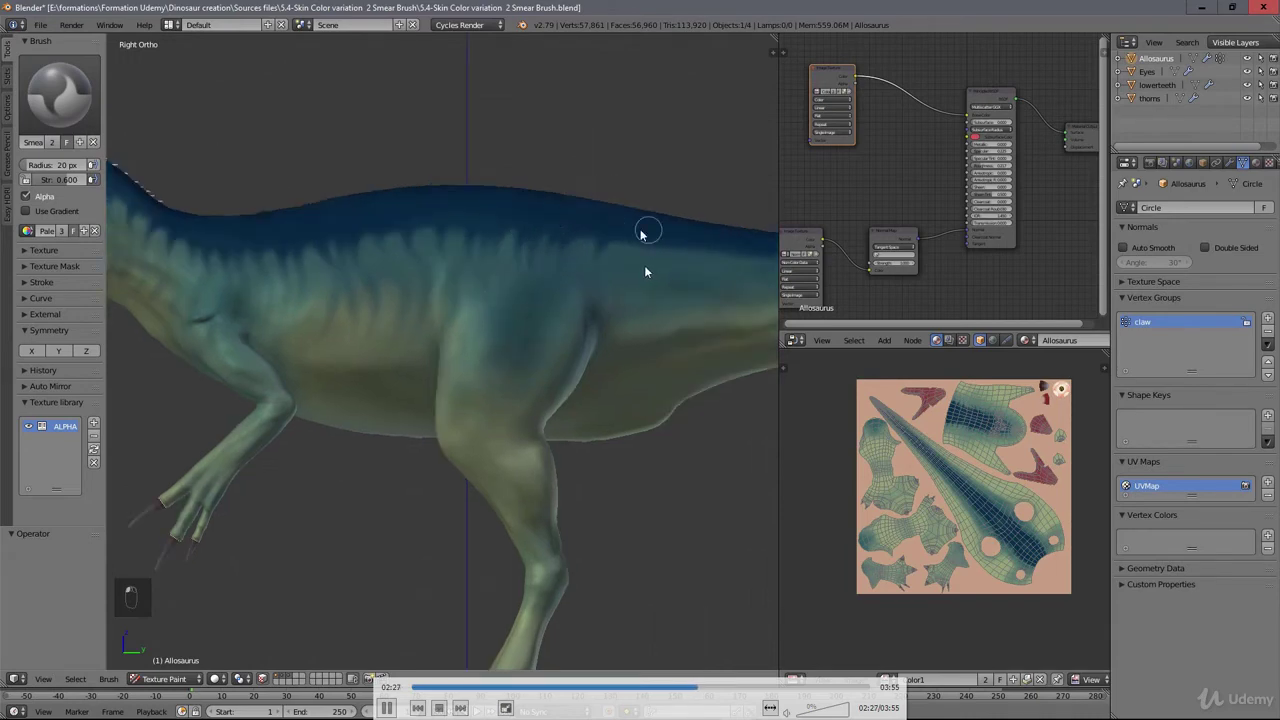
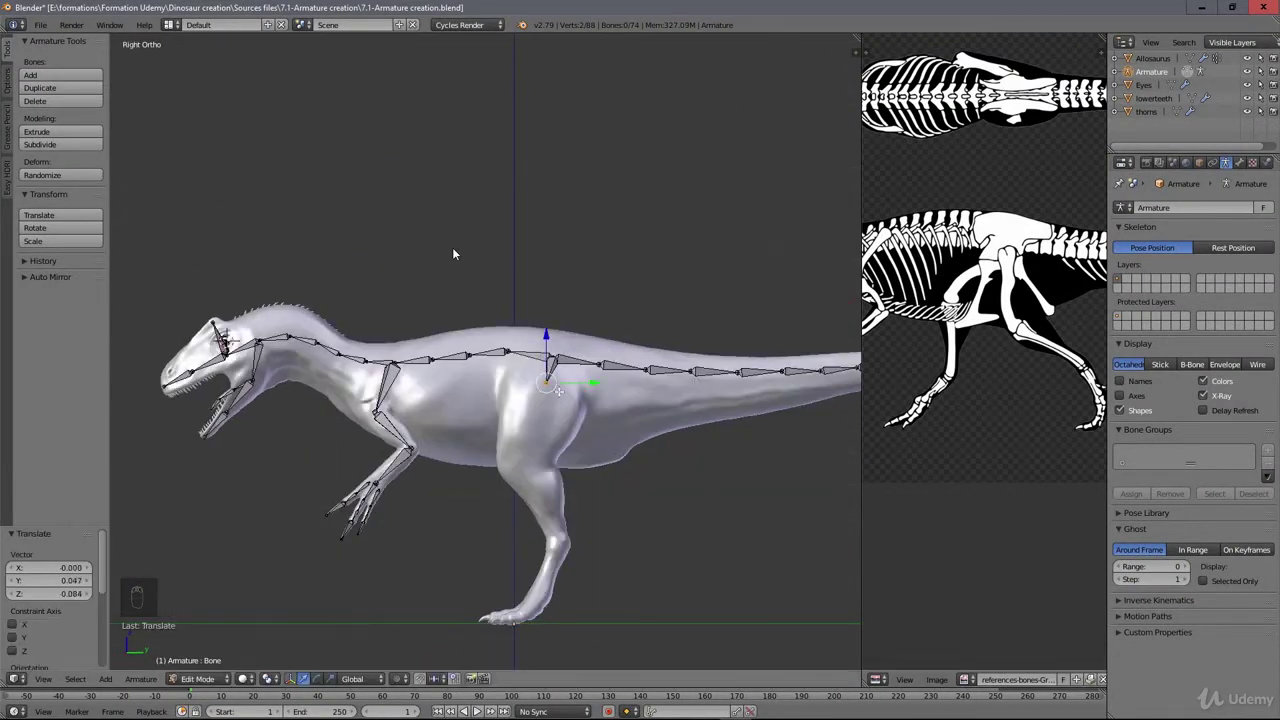
Step: Extrude a new bone down the hind leg and place its joint on the leg
{"action": "key", "text": "g"}
{"action": "left_click", "coordinate": [459, 252]}
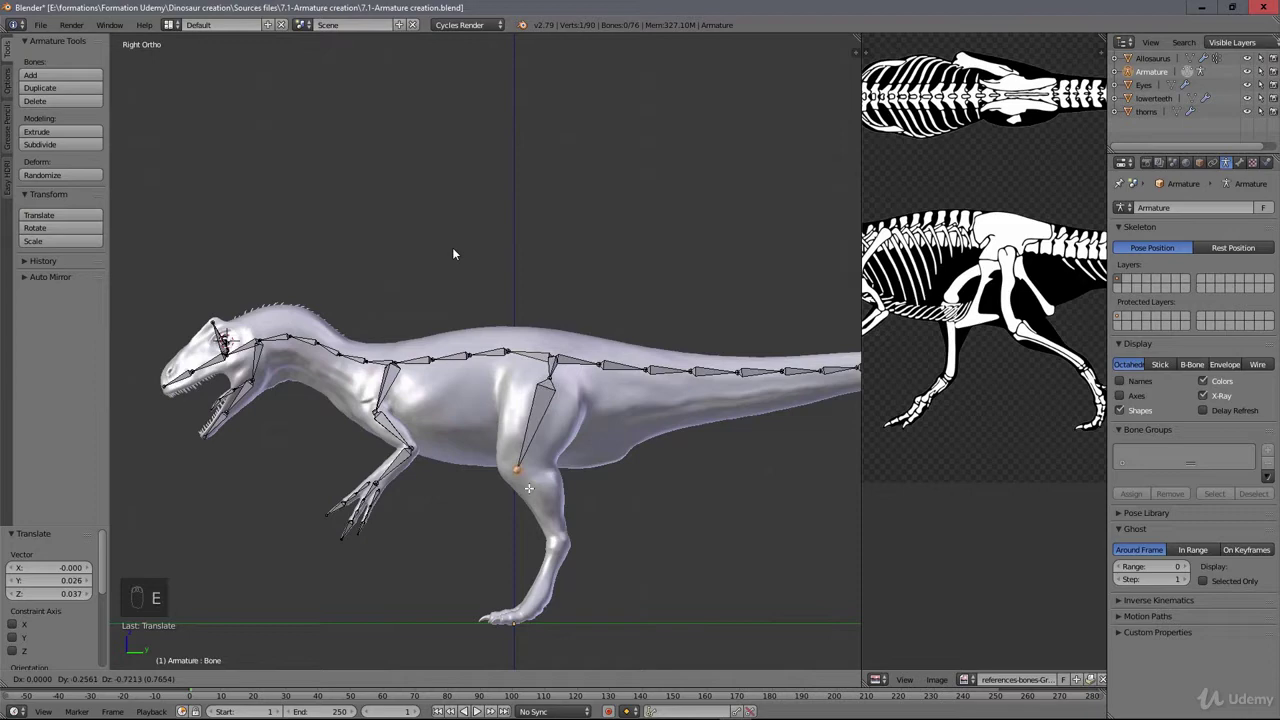